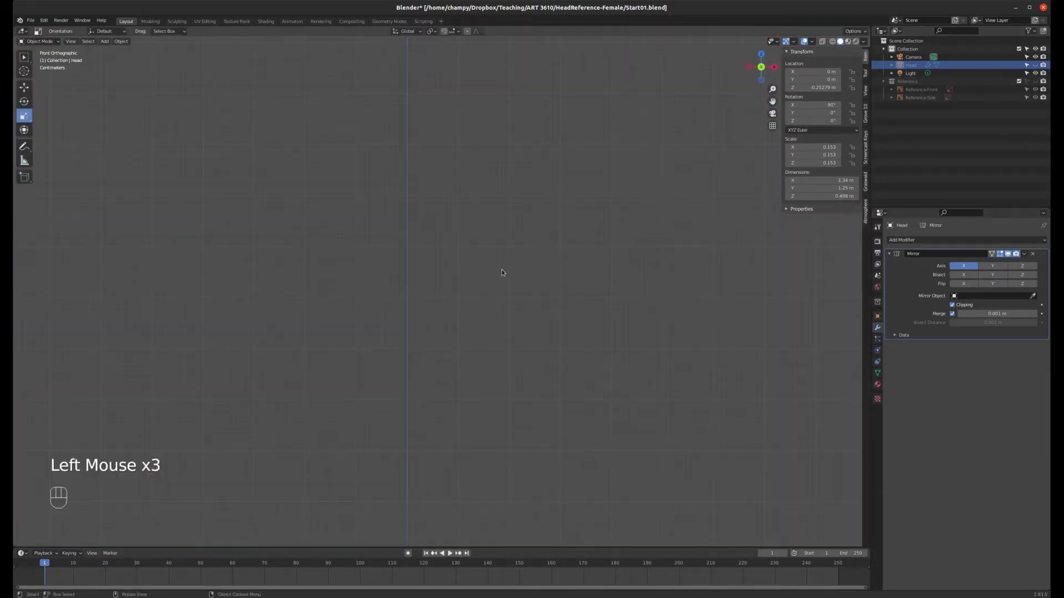
# - Add a UV sphere and scale it to 0.099 so the eyeball measures about 0.199 m
pyautogui.press('shift+a')
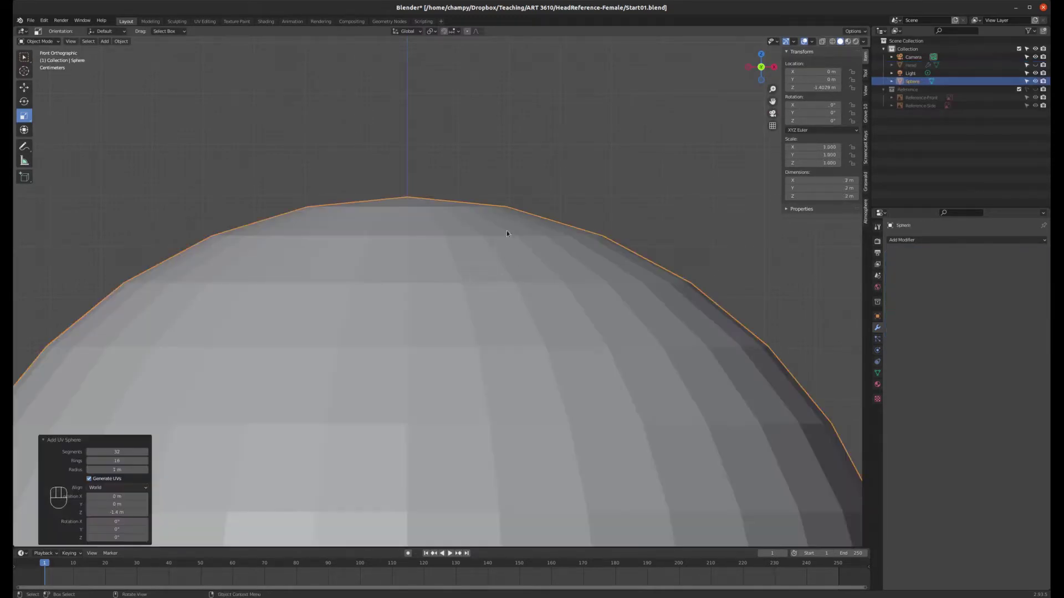
pyautogui.scroll(-3)
pyautogui.press('s')
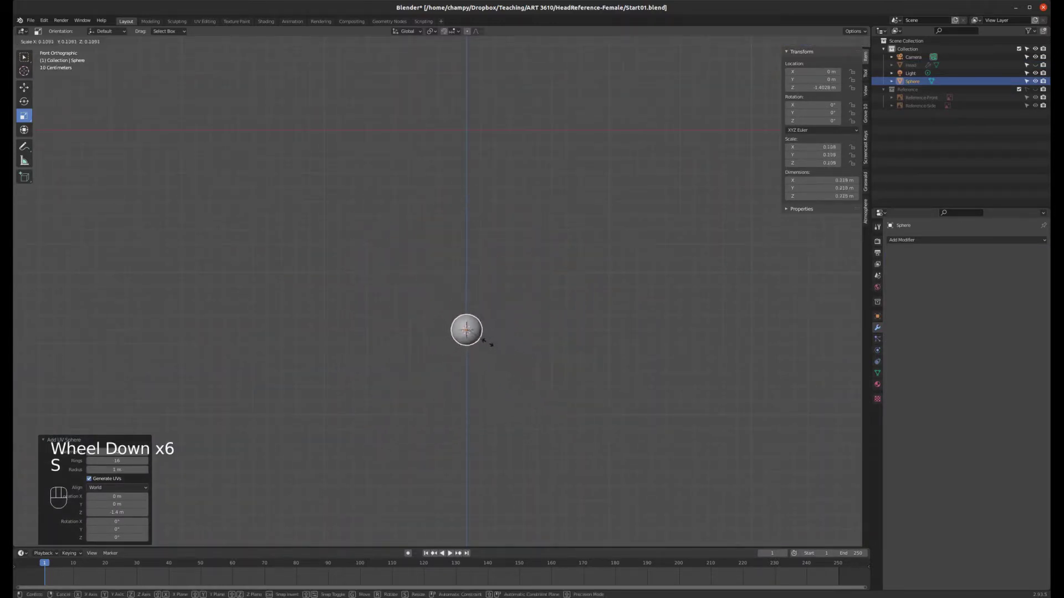
pyautogui.scroll(3)
pyautogui.scroll(3)
pyautogui.scroll(3)
pyautogui.scroll(-3)
pyautogui.scroll(3)
pyautogui.scroll(-3)
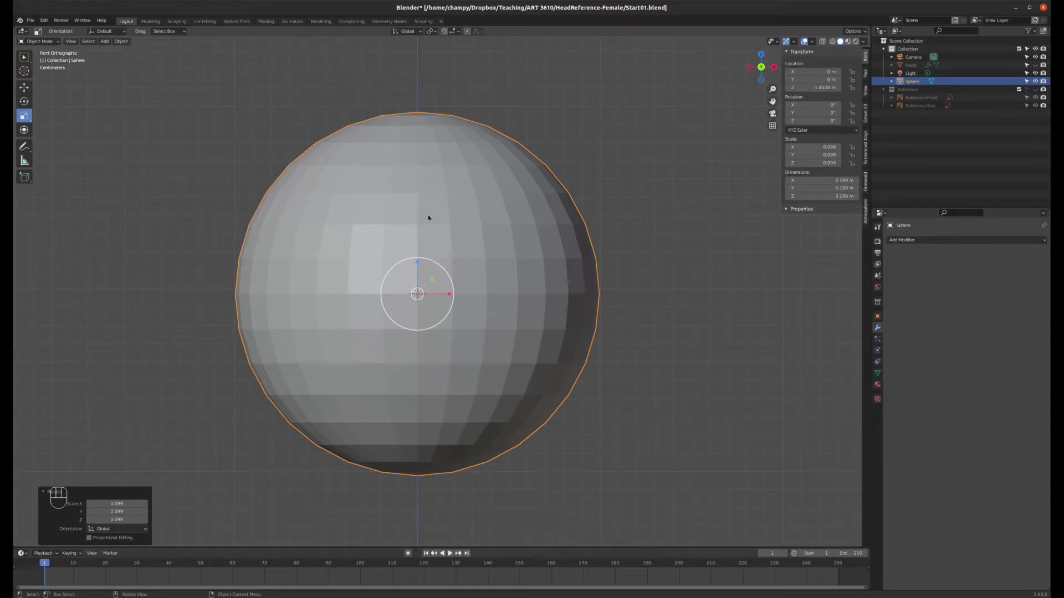
pyautogui.moveTo(514, 184); pyautogui.dragTo(469, 215)
pyautogui.scroll(-3)
pyautogui.scroll(3)
# - Rotate the sphere 90° around X and verify in Edit Mode that a pole faces front
pyautogui.press('r')
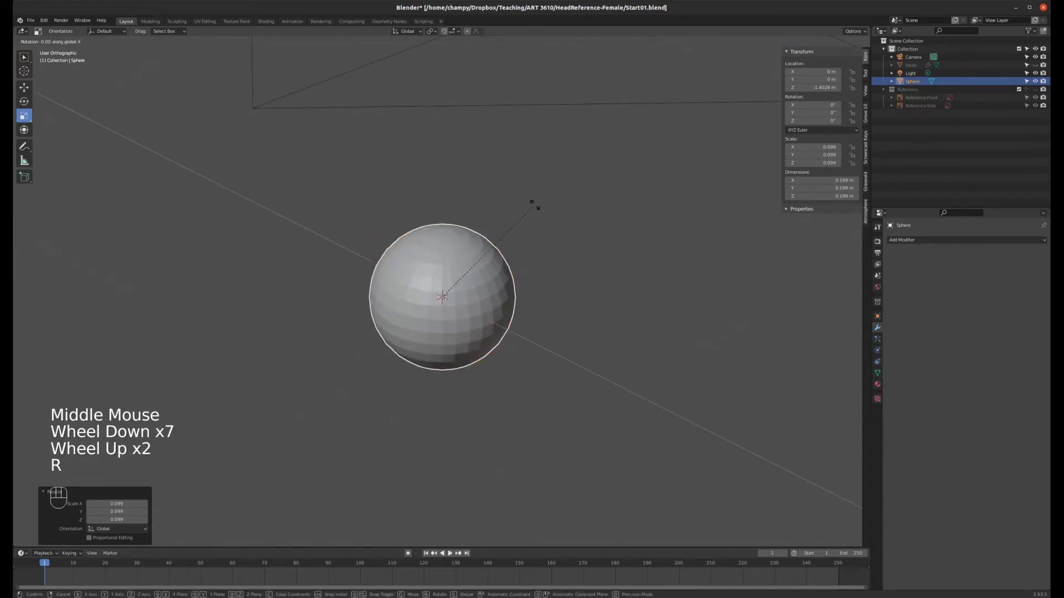
pyautogui.press('KP_1')
pyautogui.scroll(3)
pyautogui.press('Tab')
pyautogui.scroll(3)
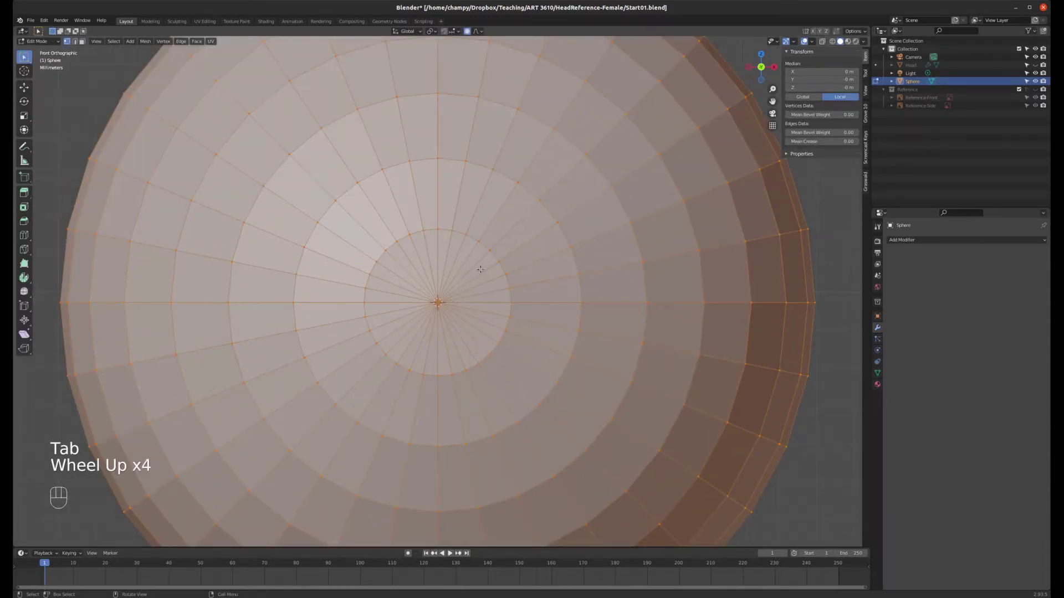
pyautogui.scroll(-3)
pyautogui.press('Tab')
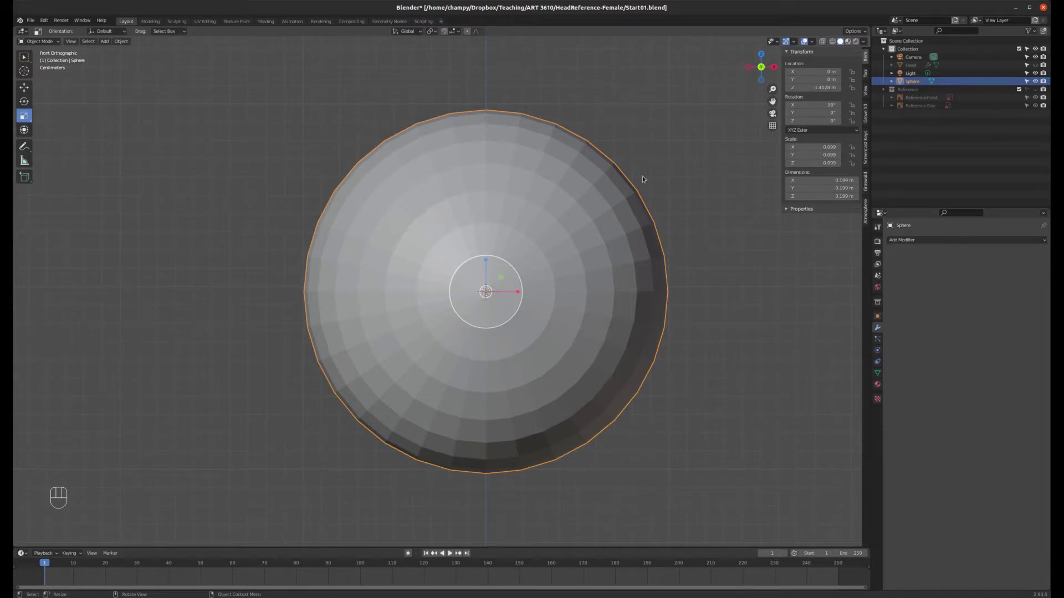
pyautogui.moveTo(615, 174); pyautogui.dragTo(547, 188)
pyautogui.moveTo(510, 187); pyautogui.dragTo(524, 191)
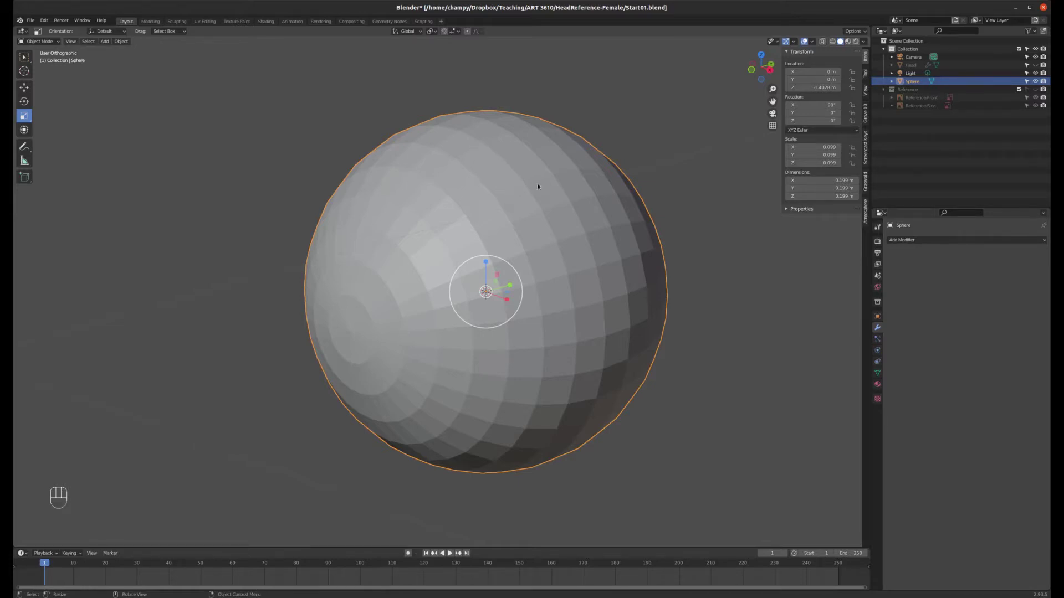
# - Enter Edit Mode in Right view, select the whole sphere mesh and duplicate it in place with X-ray on
pyautogui.moveTo(563, 185); pyautogui.dragTo(553, 184)
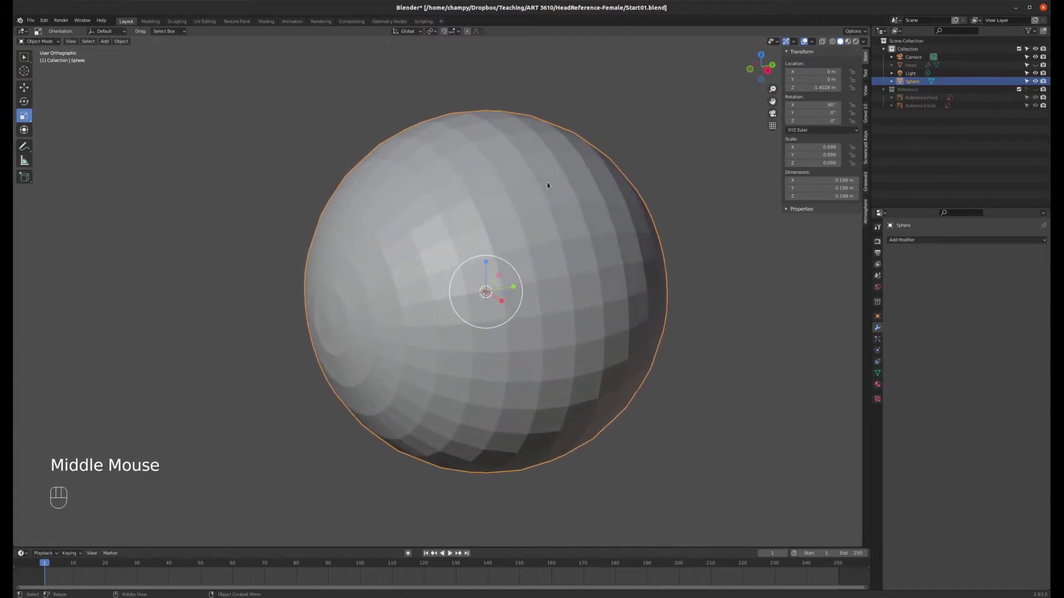
pyautogui.press('Tab')
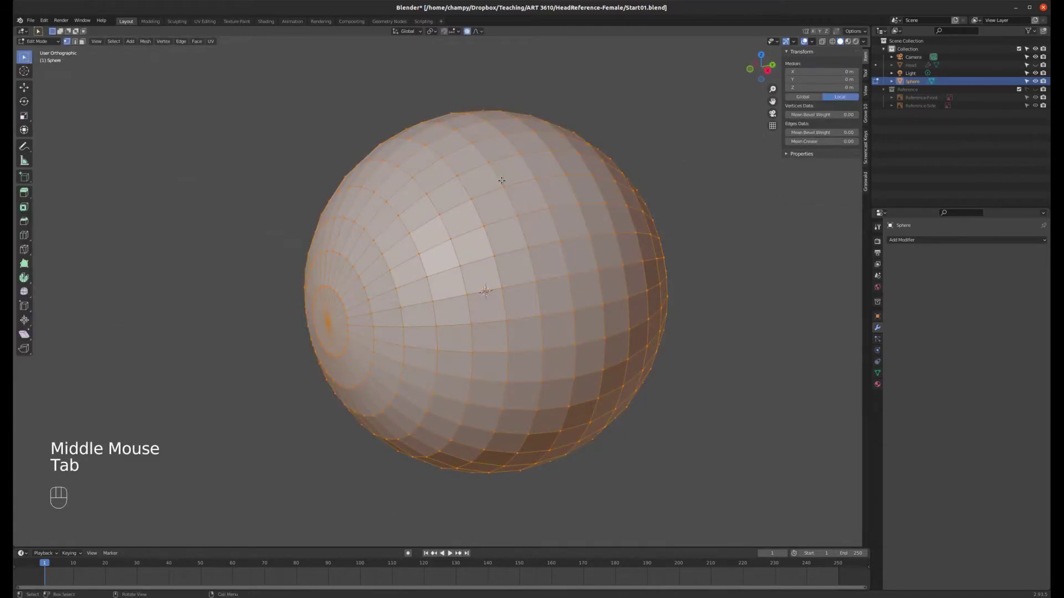
pyautogui.press('KP_3')
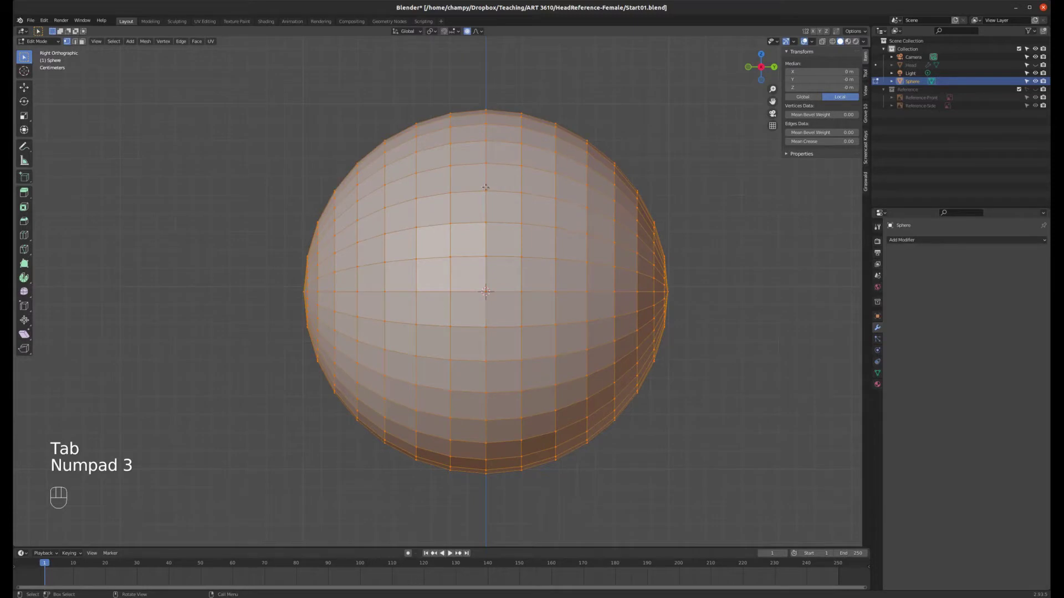
pyautogui.scroll(-3)
pyautogui.scroll(3)
pyautogui.scroll(-3)
pyautogui.scroll(-3)
pyautogui.scroll(3)
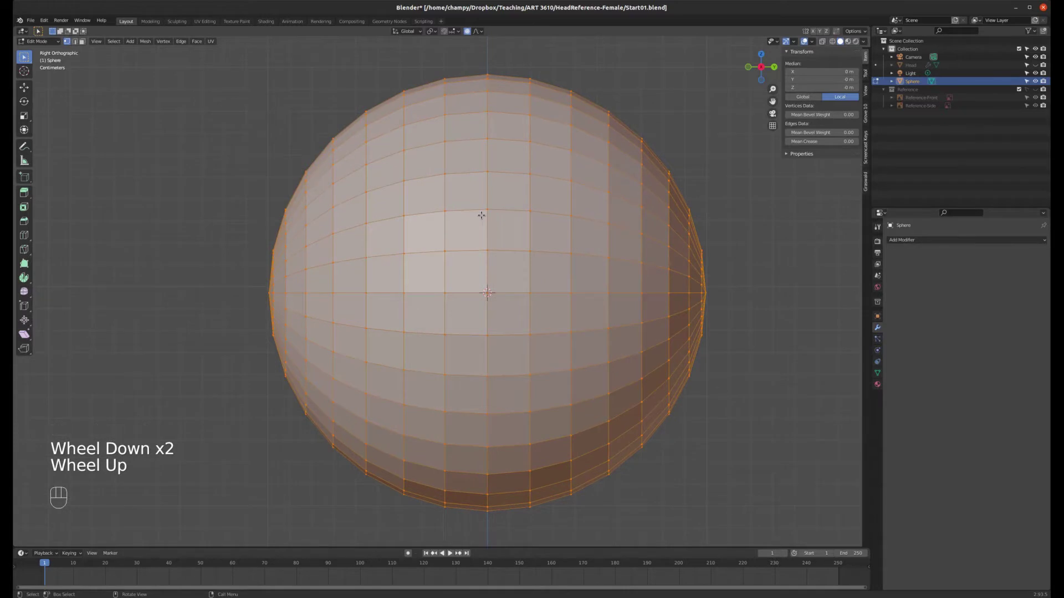
pyautogui.scroll(-3)
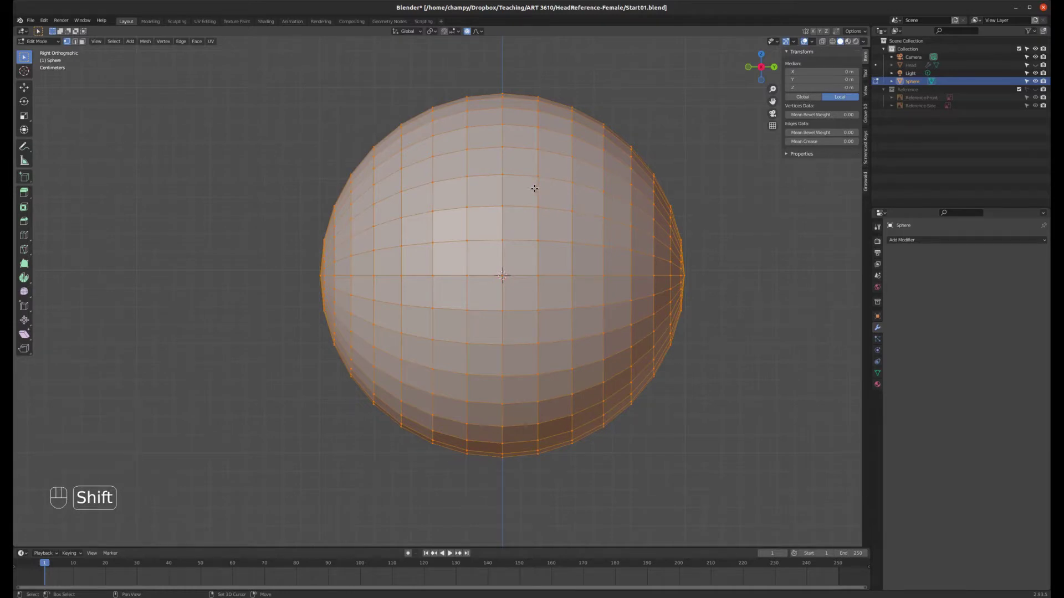
pyautogui.press('shift+d')
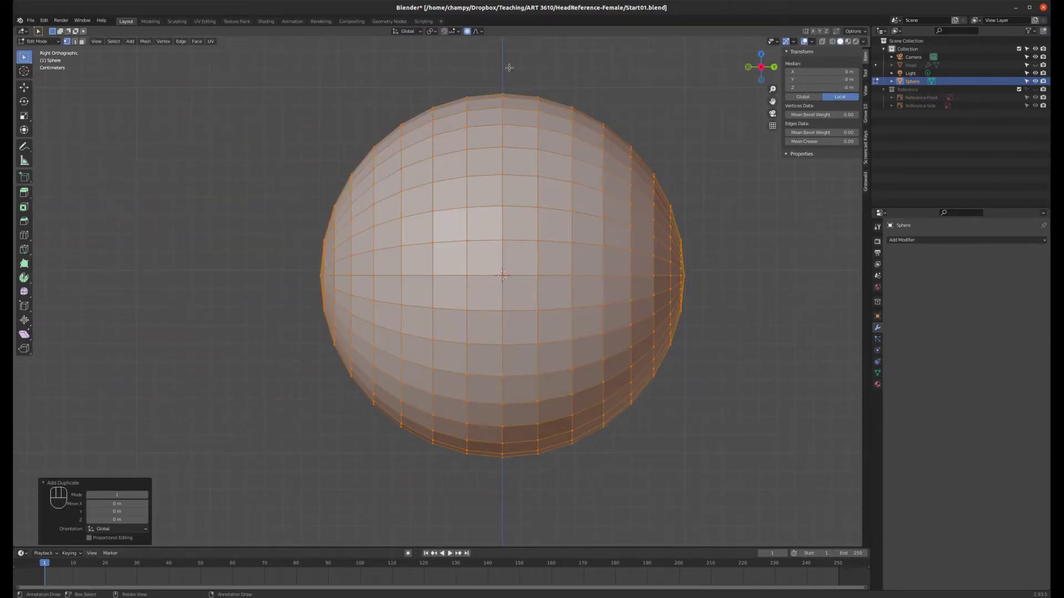
pyautogui.scroll(3)
pyautogui.press('z')
# - Scale the duplicated shell up by about 1.0007 so it sits just outside the original
pyautogui.scroll(3)
pyautogui.scroll(-3)
pyautogui.scroll(3)
pyautogui.press('s')
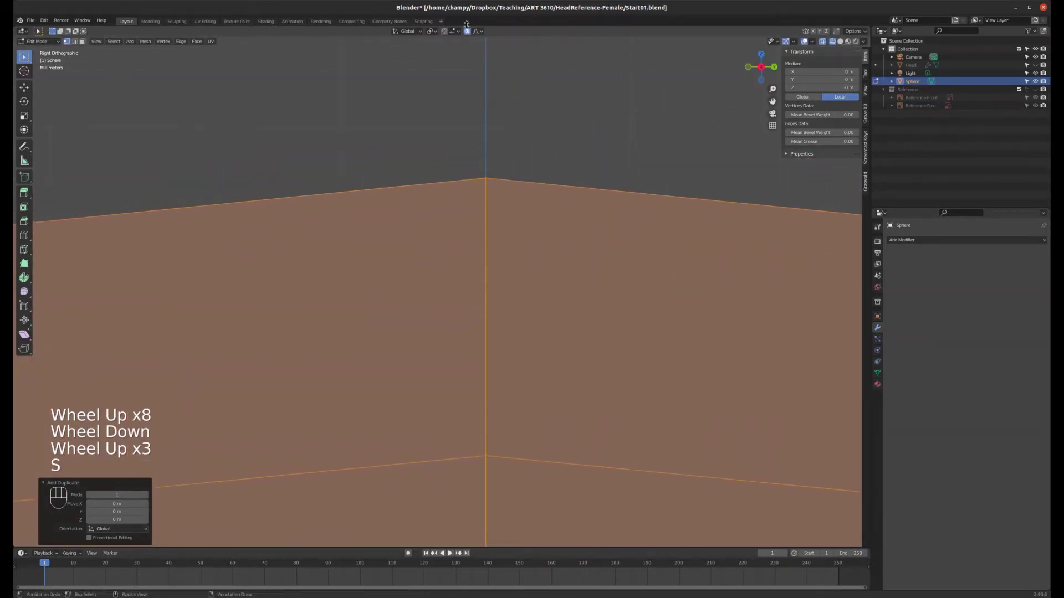
pyautogui.click(473, 33)
pyautogui.press('s')
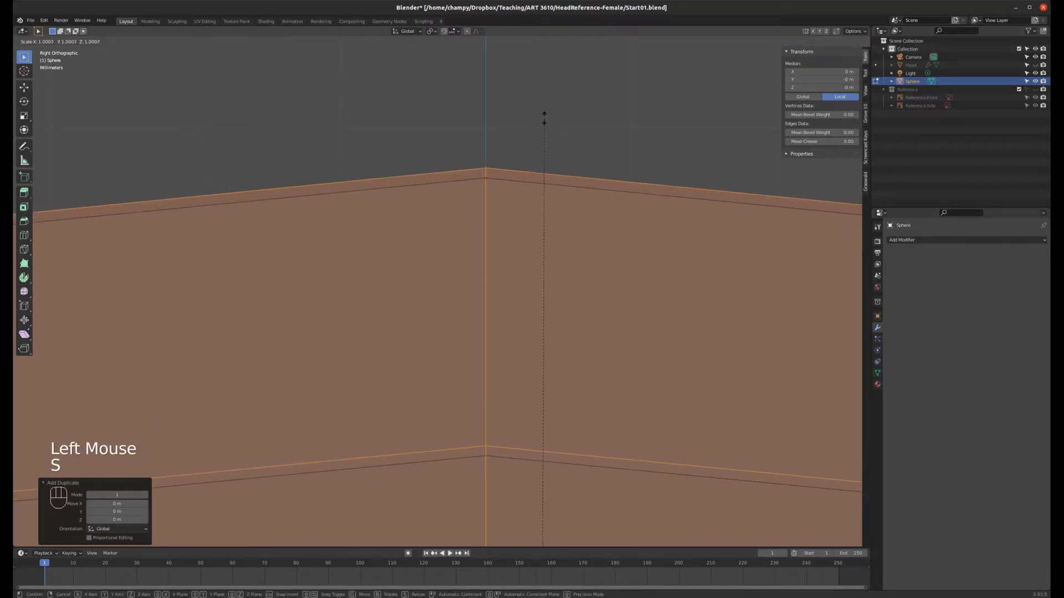
pyautogui.scroll(3)
pyautogui.scroll(3)
pyautogui.scroll(-3)
pyautogui.scroll(3)
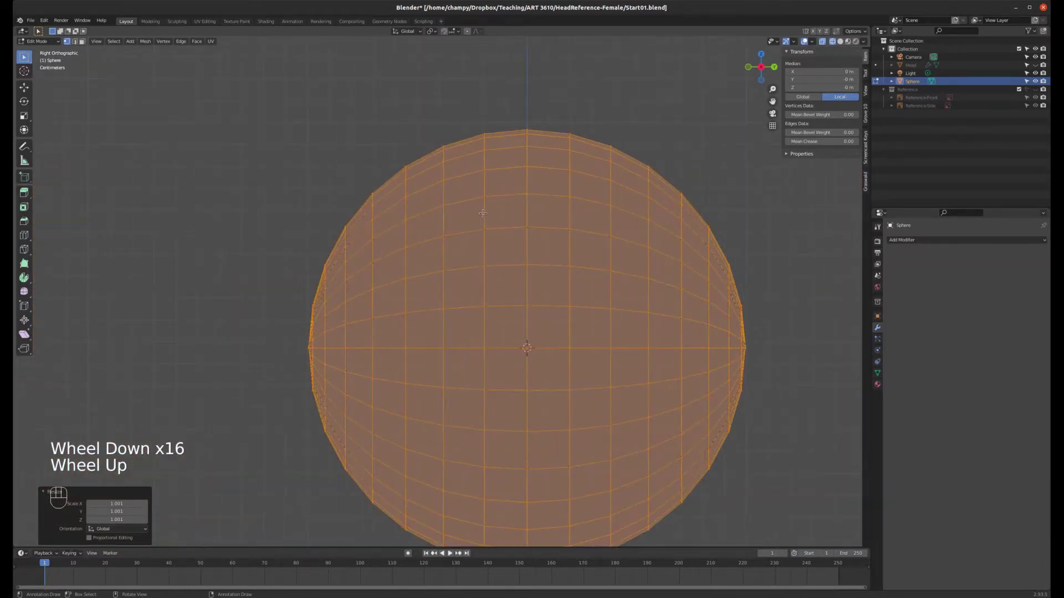
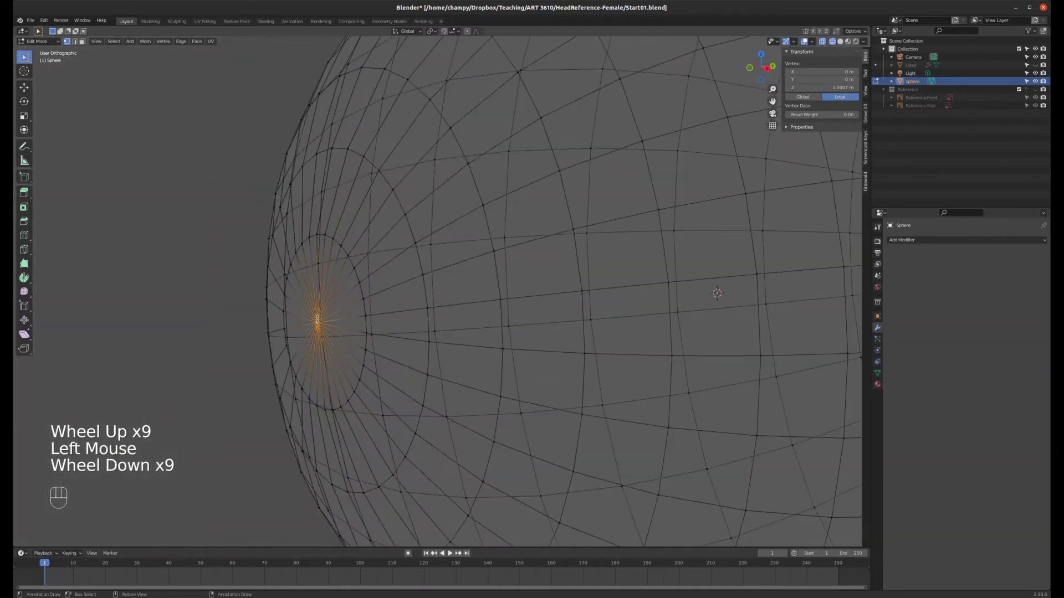
# - Select the outer shell's front pole vertex and move it outward along Y with proportional falloff into a lens bulge
pyautogui.scroll(-3)
pyautogui.press('KP_3')
pyautogui.scroll(-3)
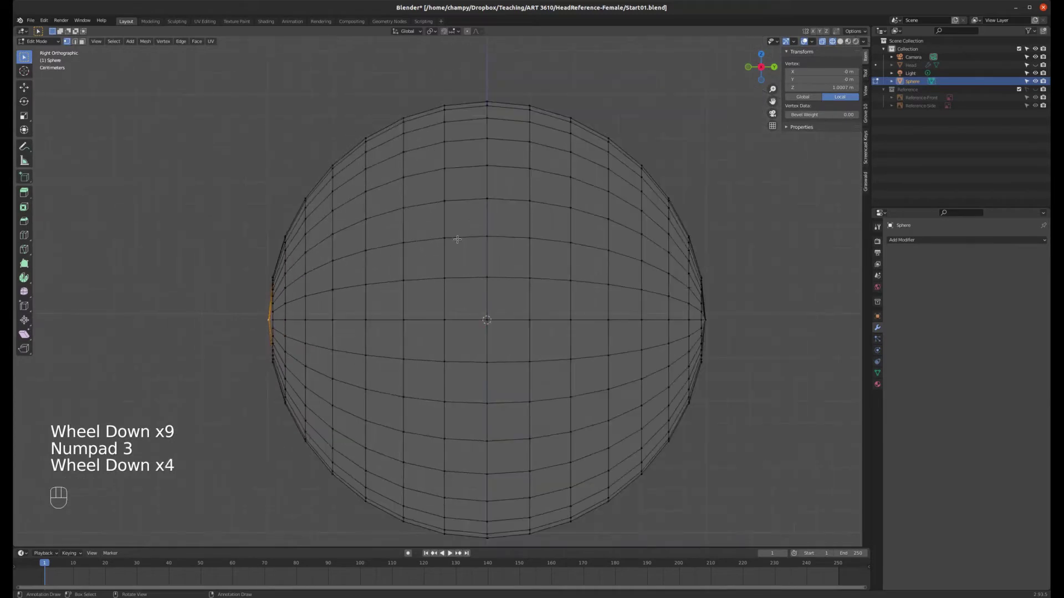
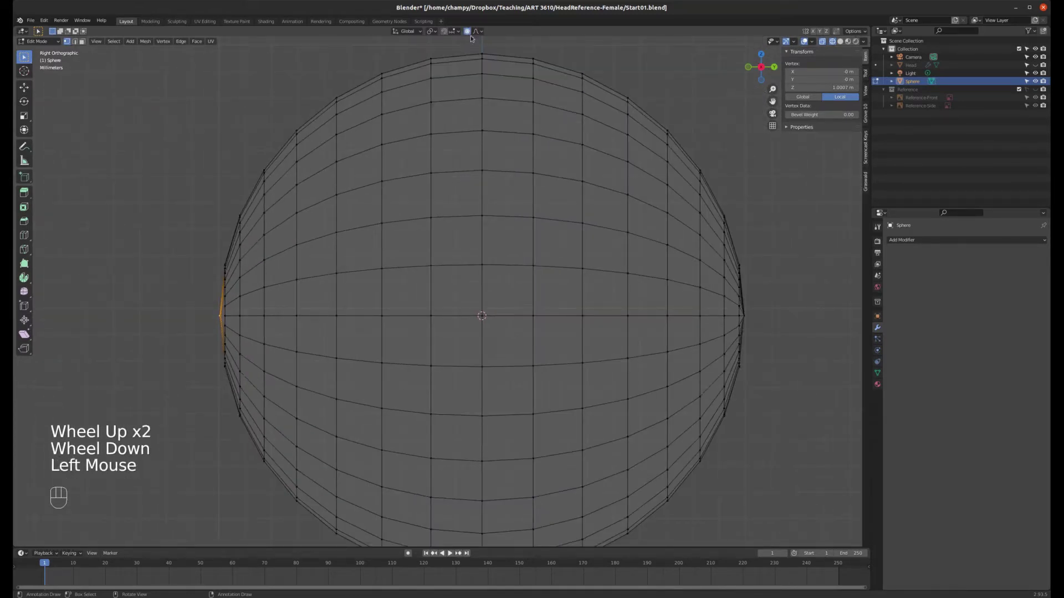
pyautogui.moveTo(483, 31); pyautogui.dragTo(532, 20)
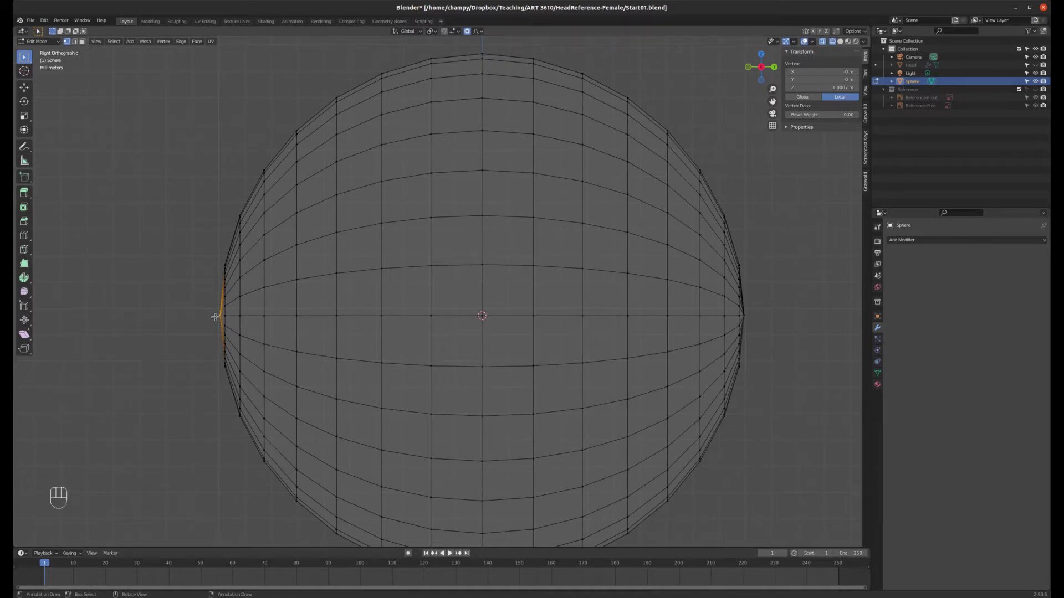
pyautogui.press('g')
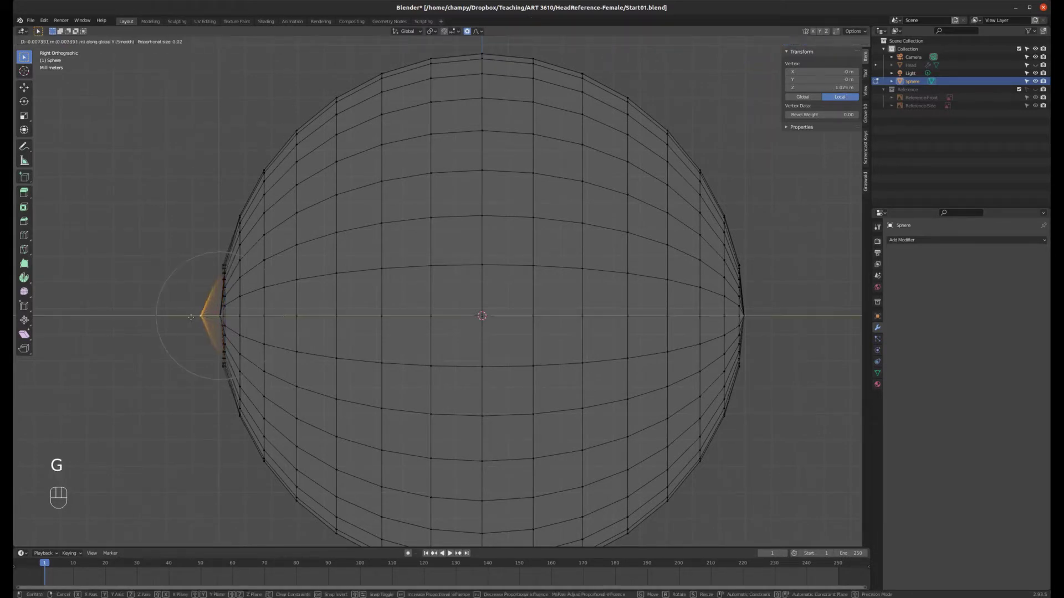
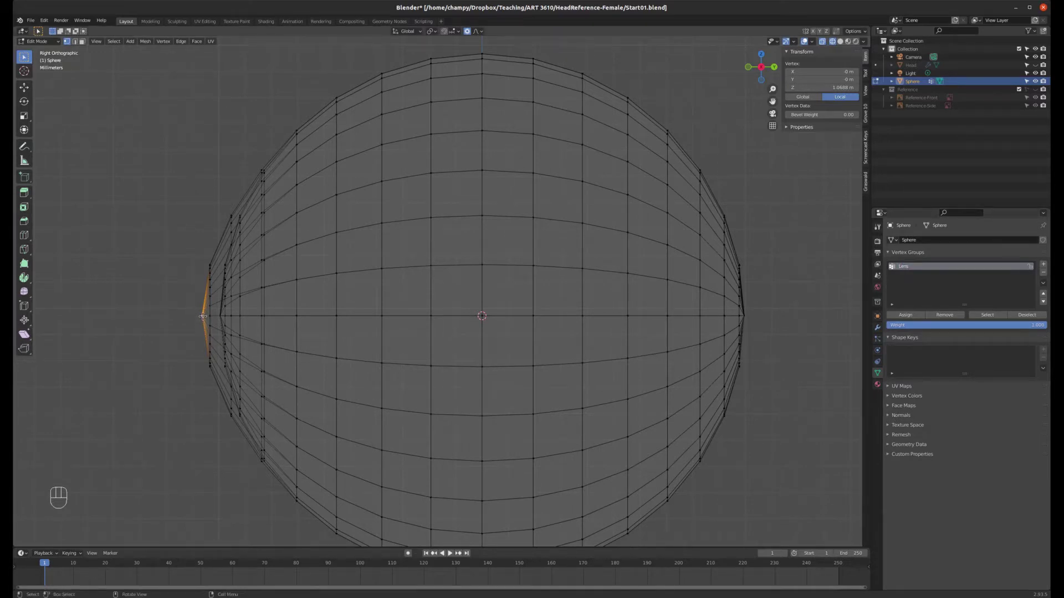
# - Select the linked inner sphere, create a Sclera vertex group next to Lens and assign its vertices
pyautogui.press('ctrl+l')
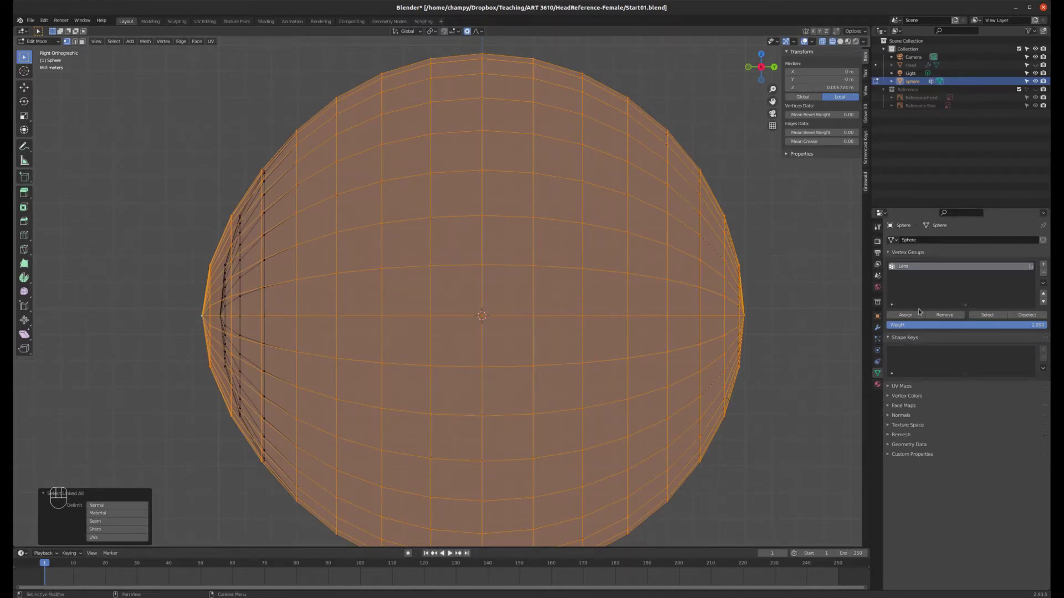
pyautogui.click(245, 397)
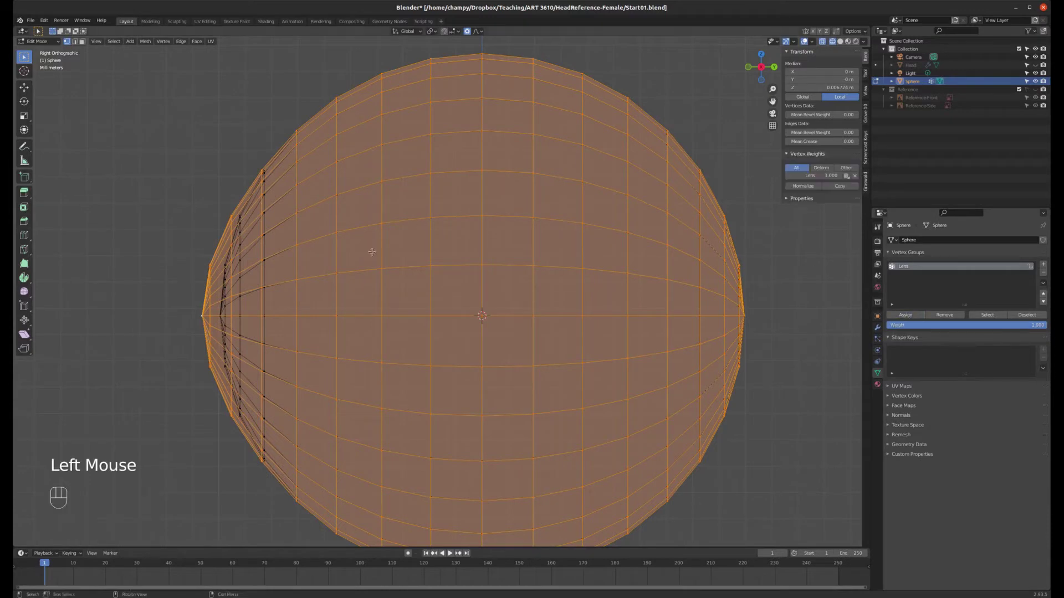
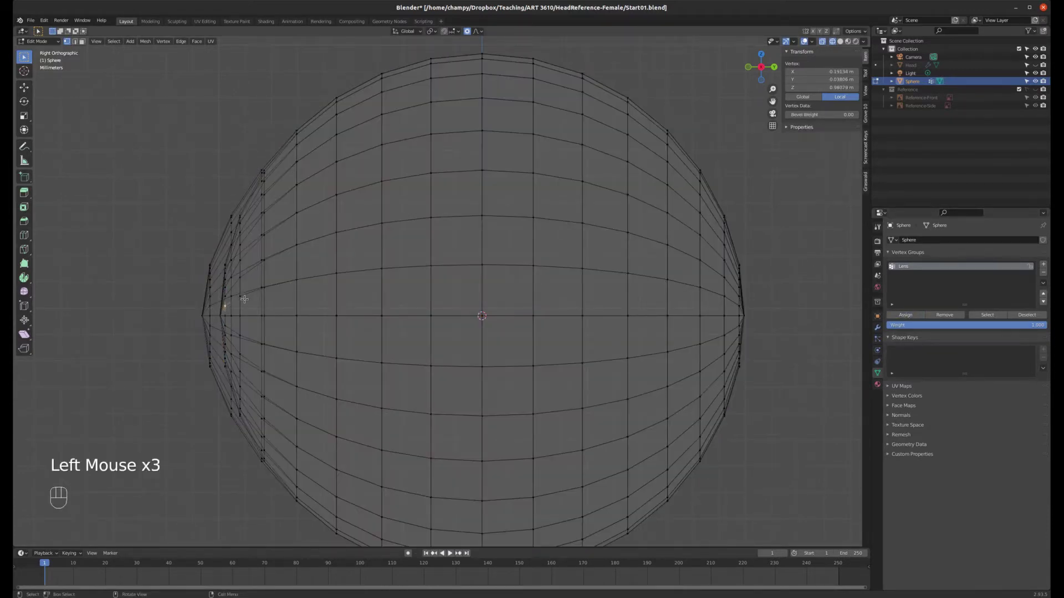
pyautogui.press('ctrl+l')
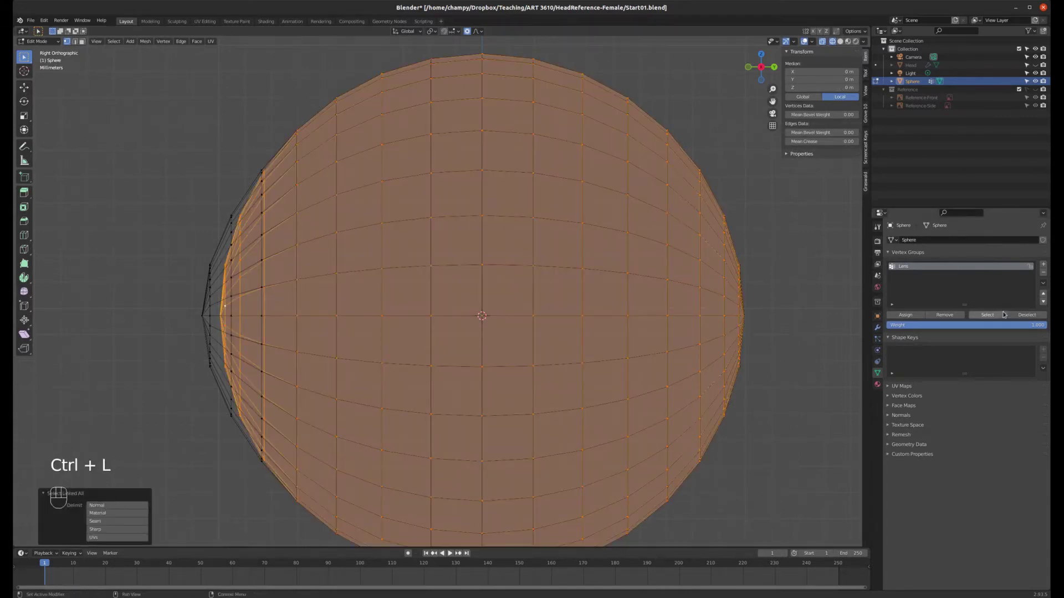
pyautogui.click(1047, 264)
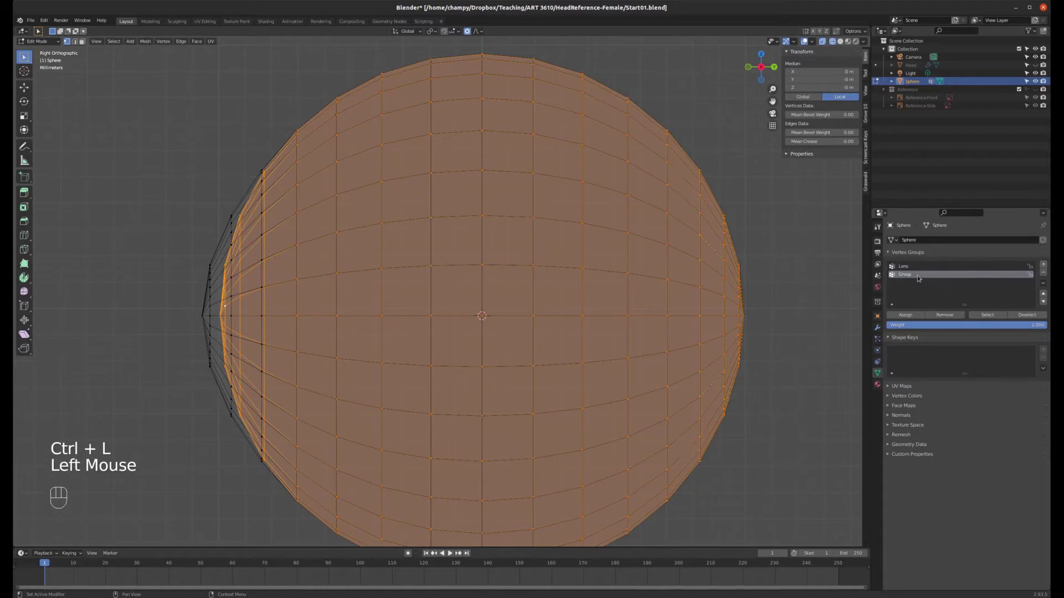
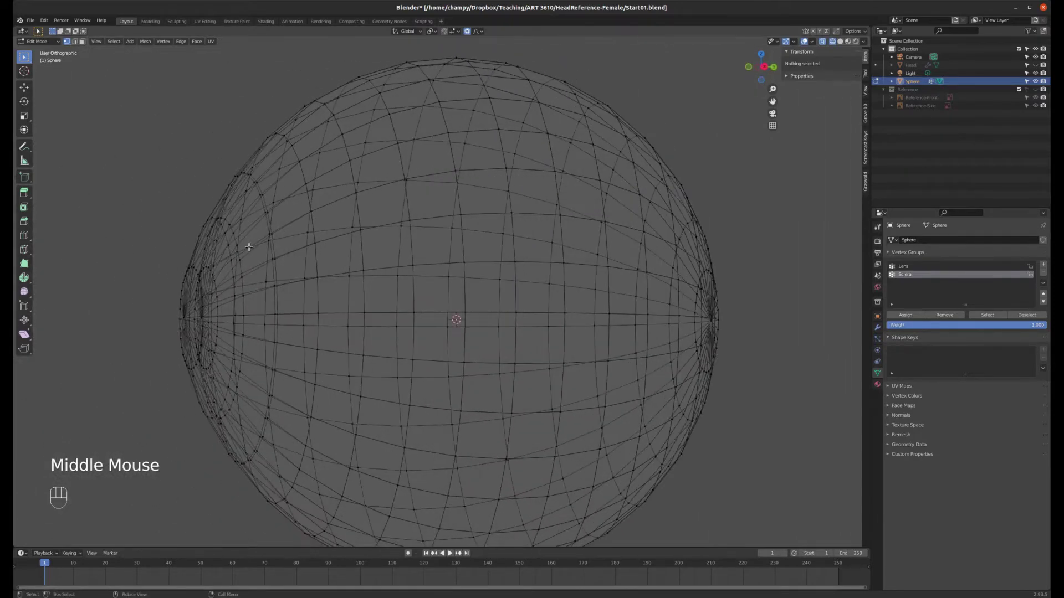
pyautogui.press('KP_3')
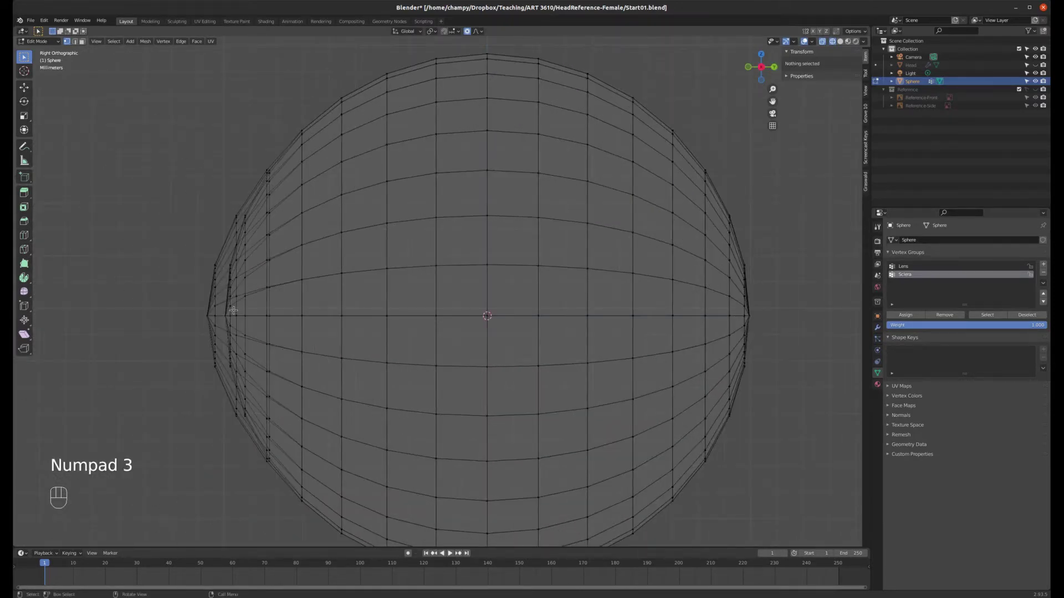
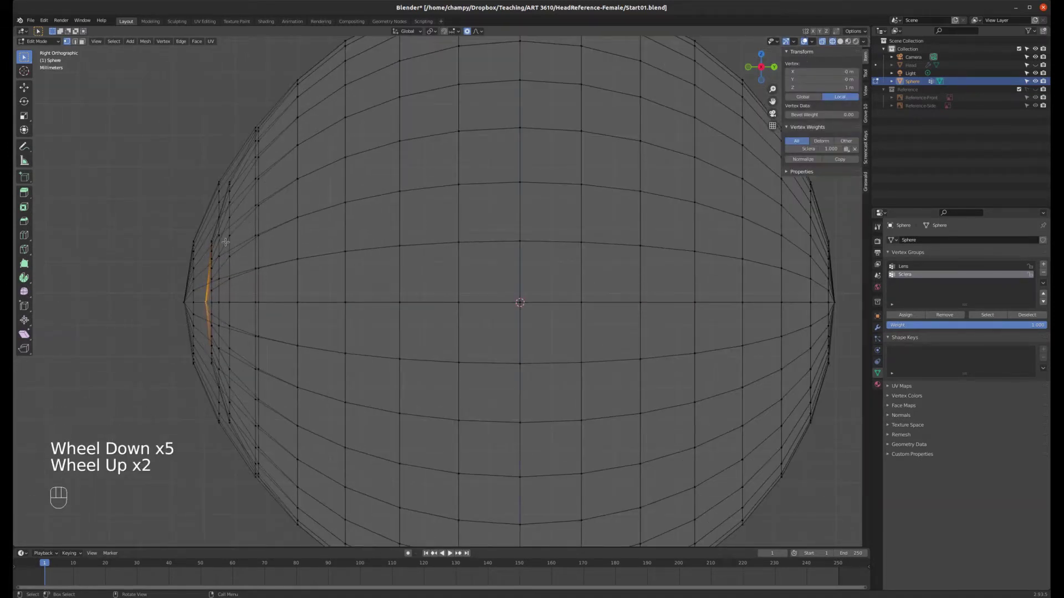
# - Move the inner sphere's front pole vertex inward along Y with smooth proportional falloff for the iris dip
pyautogui.scroll(-3)
pyautogui.scroll(3)
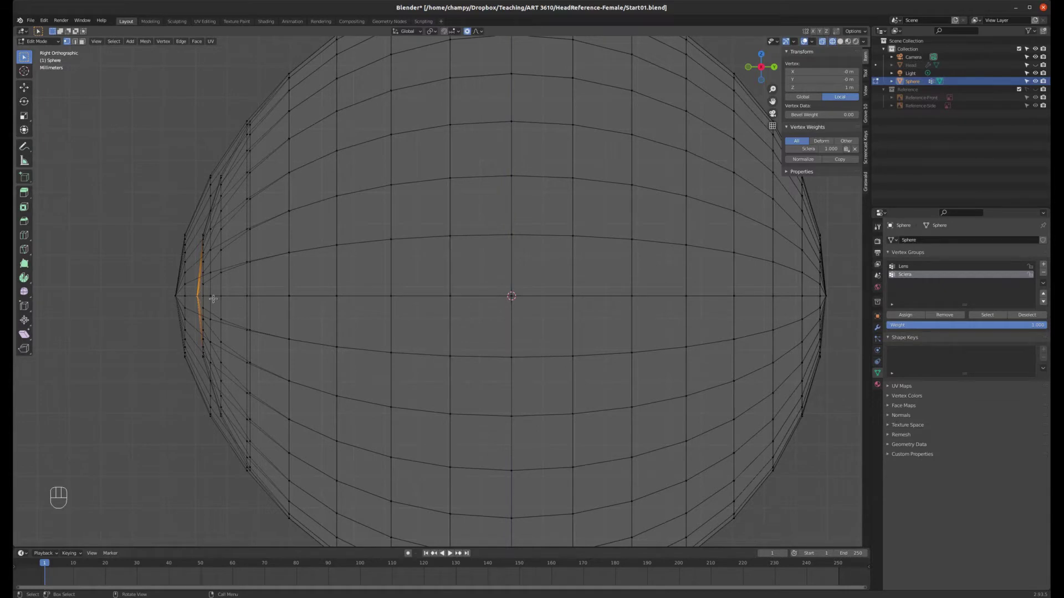
pyautogui.press('g')
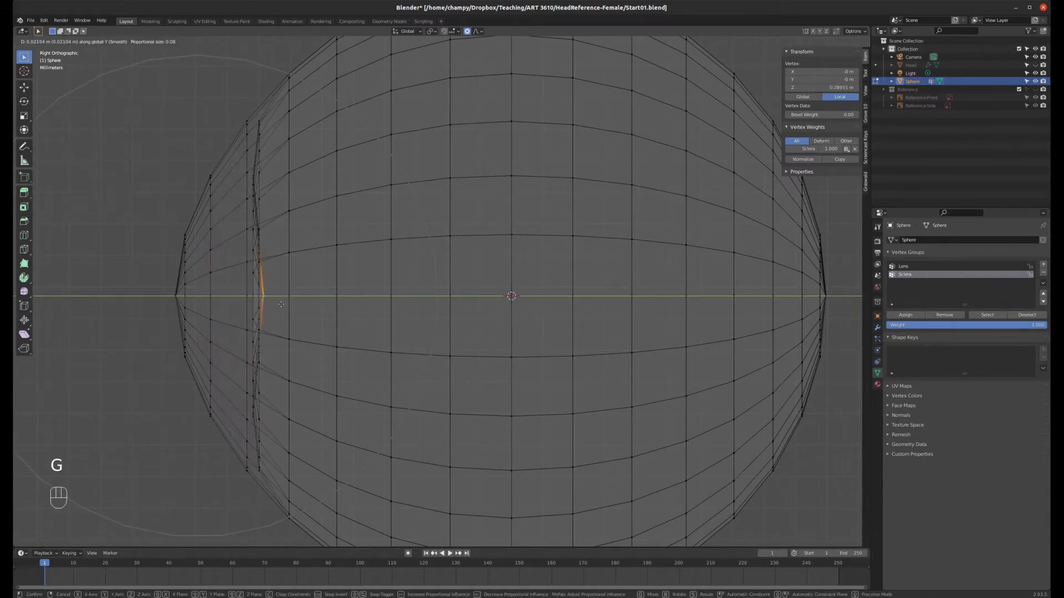
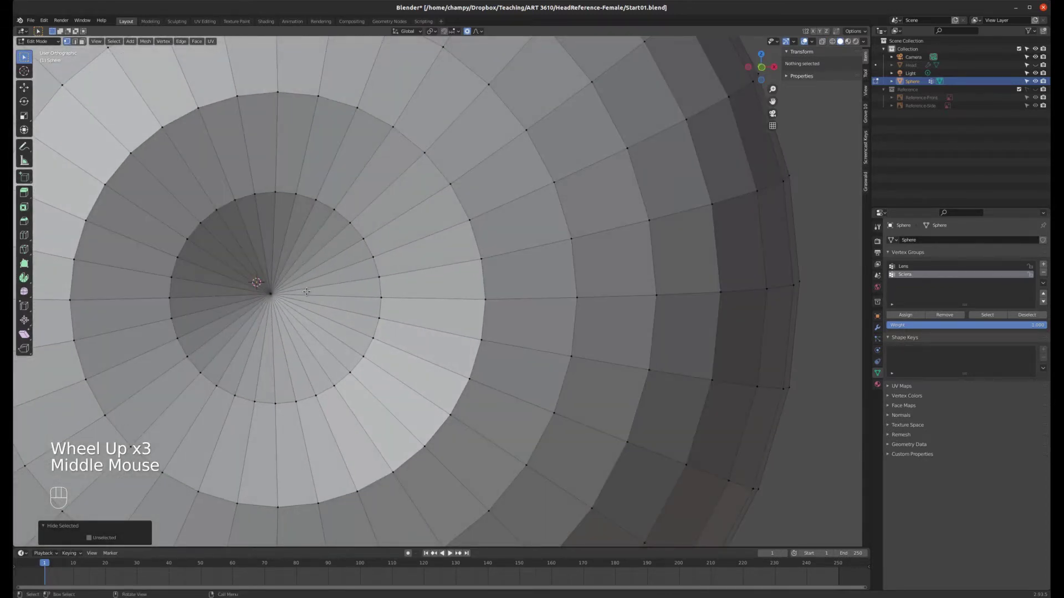
# - Circle-select the front pole faces, try an inset and scale, then undo back to the clean selection
pyautogui.press('c')
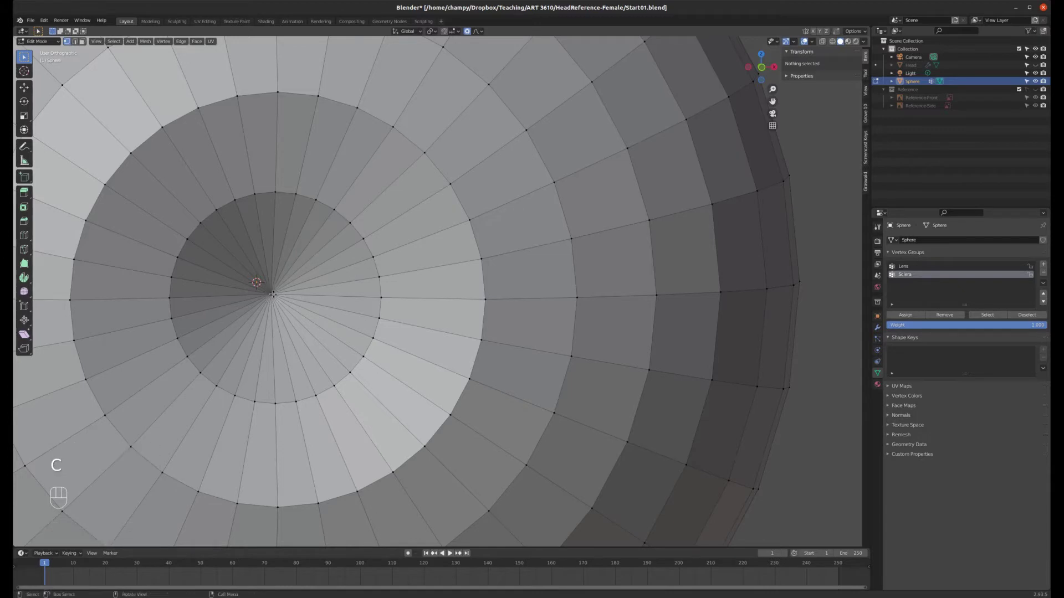
pyautogui.press('3')
pyautogui.press('c')
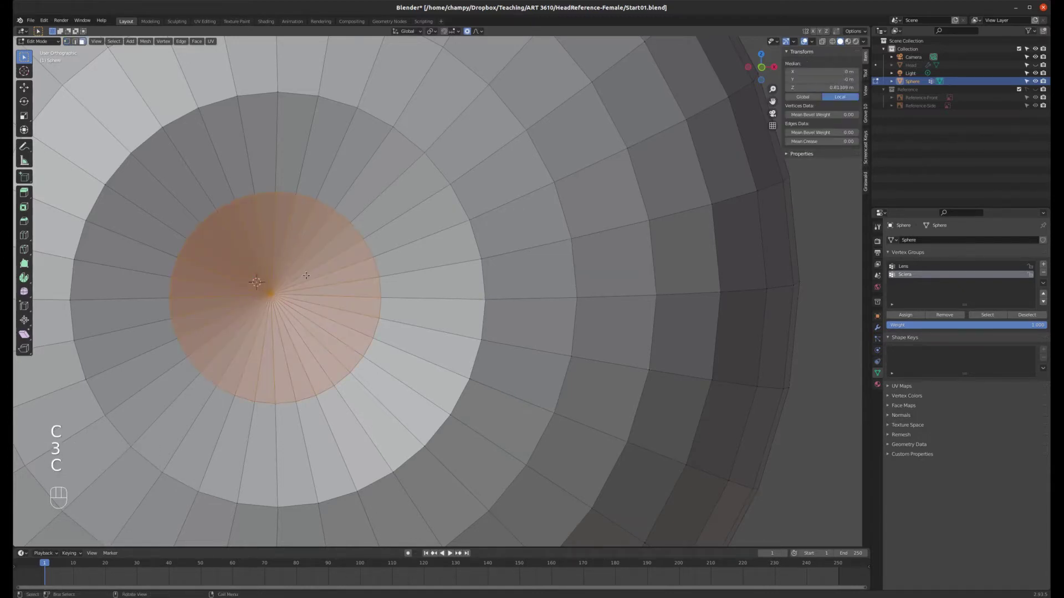
pyautogui.press('i')
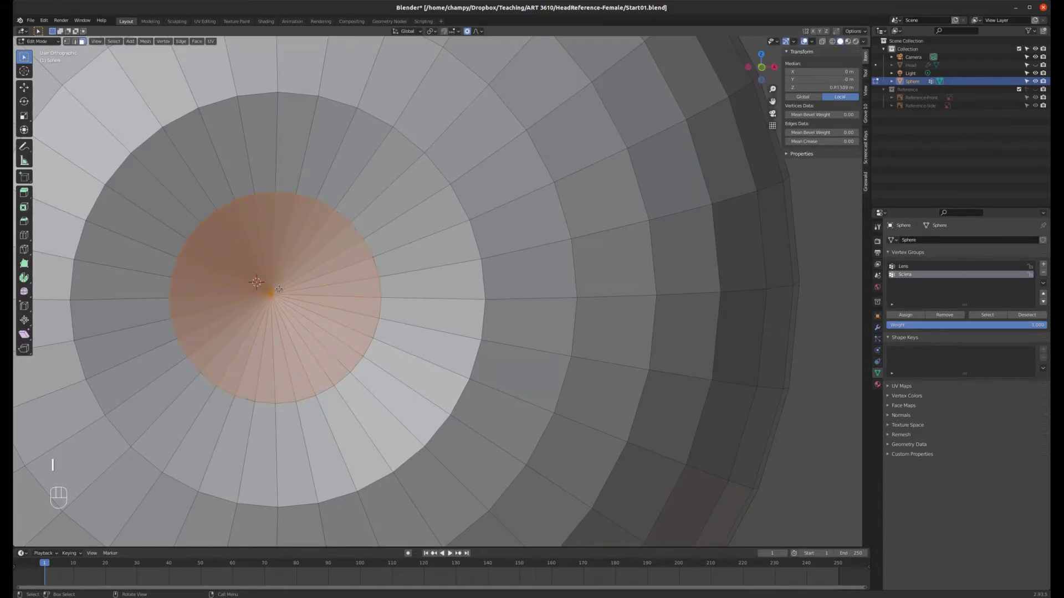
pyautogui.press('s')
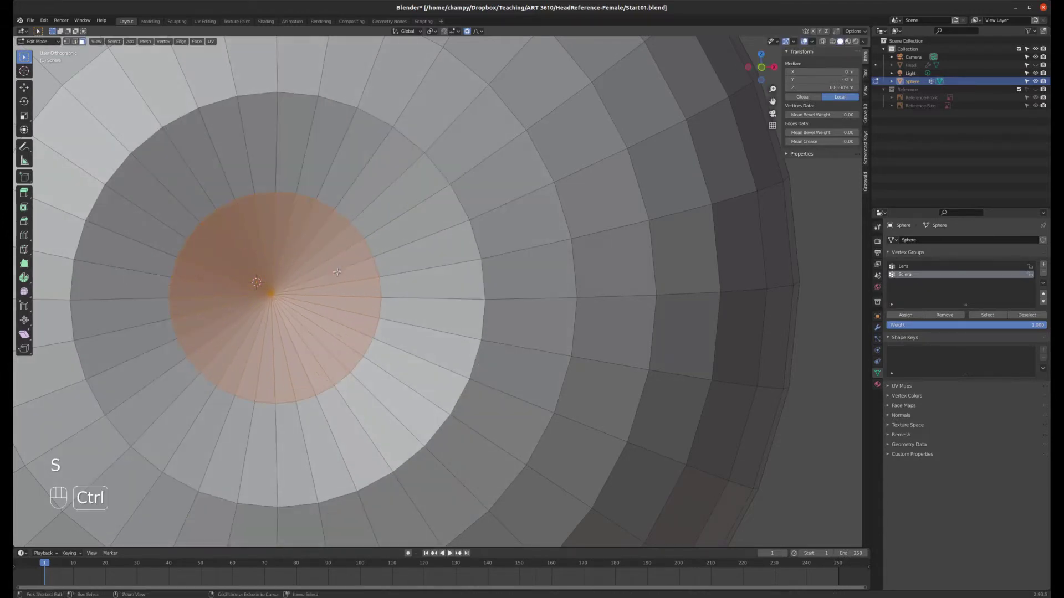
pyautogui.press('ctrl+z')
pyautogui.press('ctrl+z')
pyautogui.press('ctrl+z')
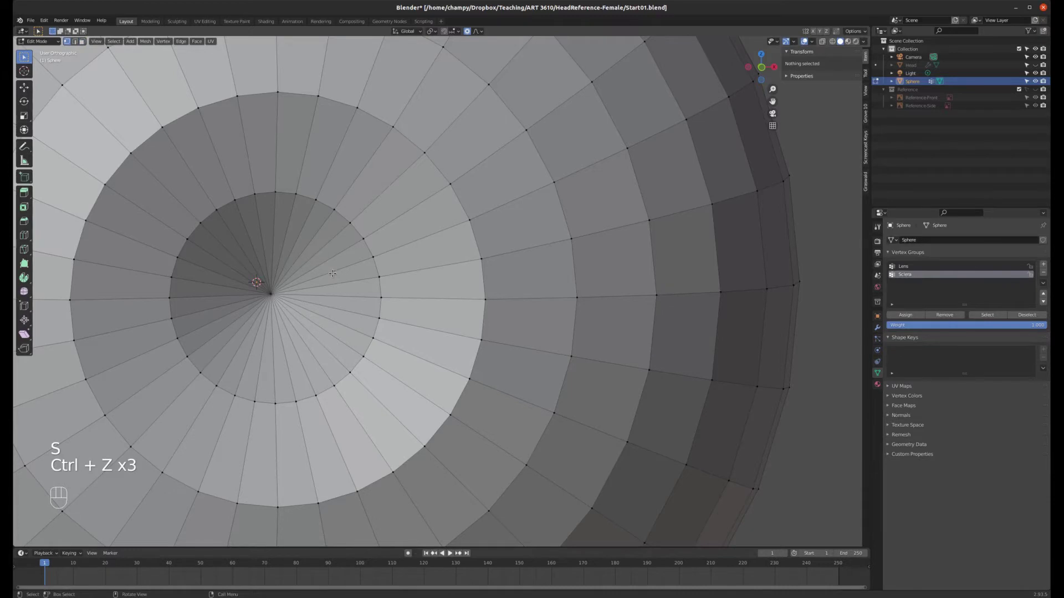
pyautogui.press('ctrl+z')
pyautogui.press('ctrl+shift+z')
# - Inset the iris disc faces, pull the centre outward along Y into a small cone and inset its tip
pyautogui.press('c')
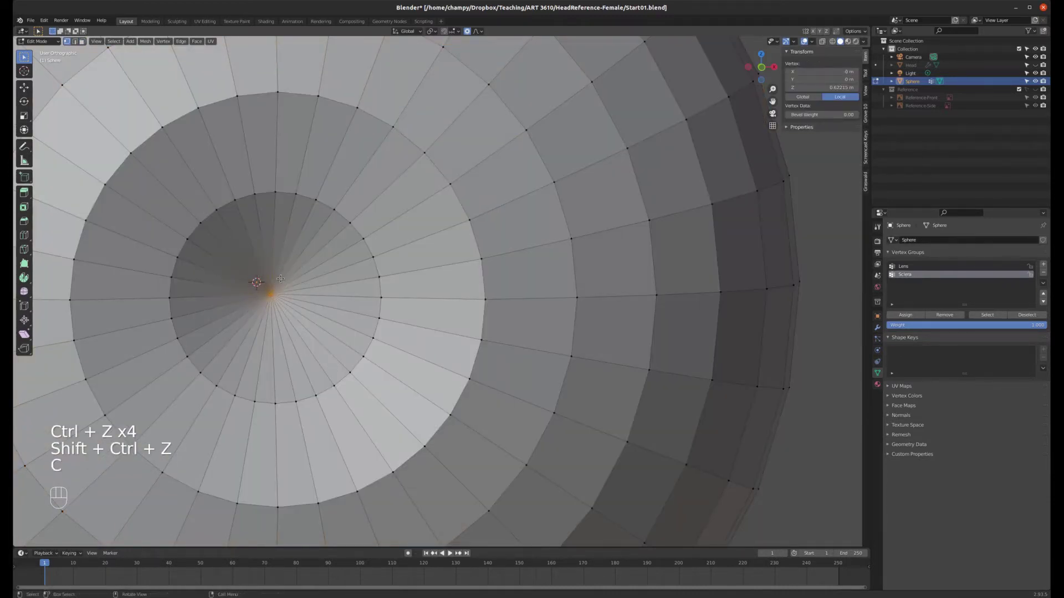
pyautogui.press('3')
pyautogui.press('c')
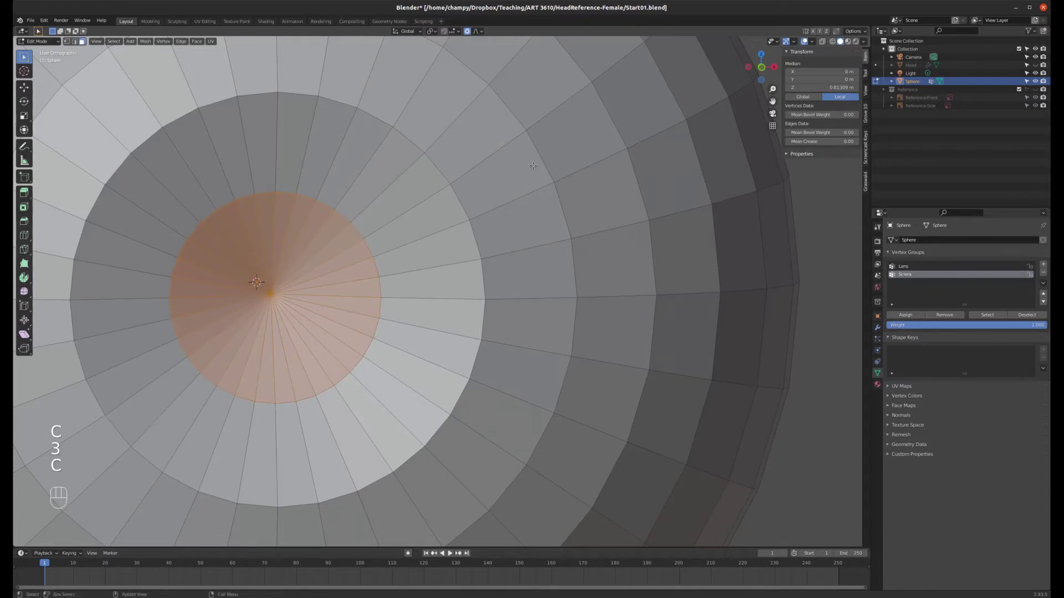
pyautogui.press('i')
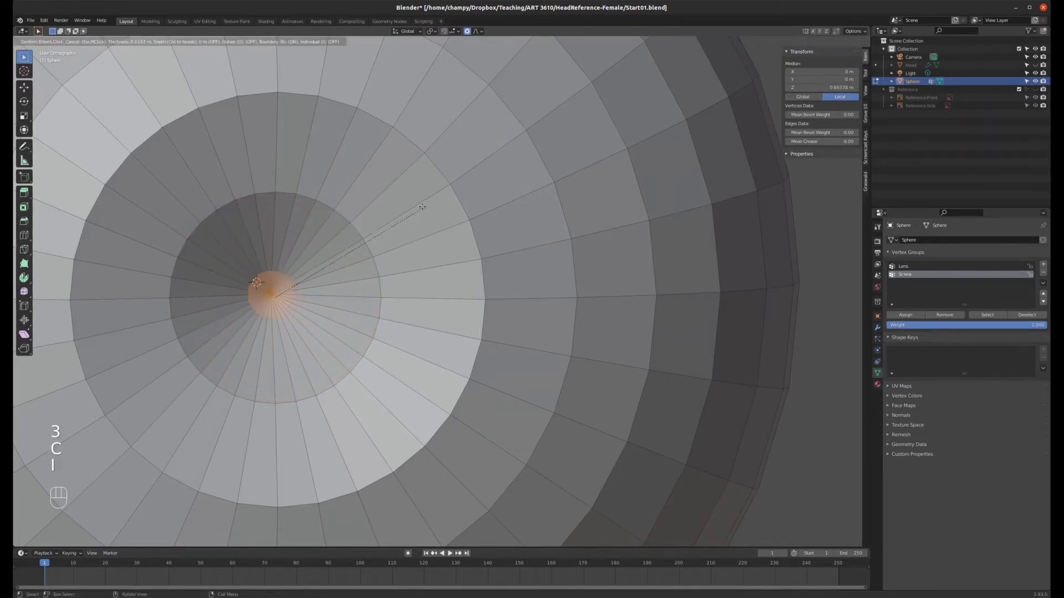
pyautogui.scroll(-3)
pyautogui.press('KP_3')
pyautogui.press('z')
pyautogui.scroll(3)
pyautogui.press('g')
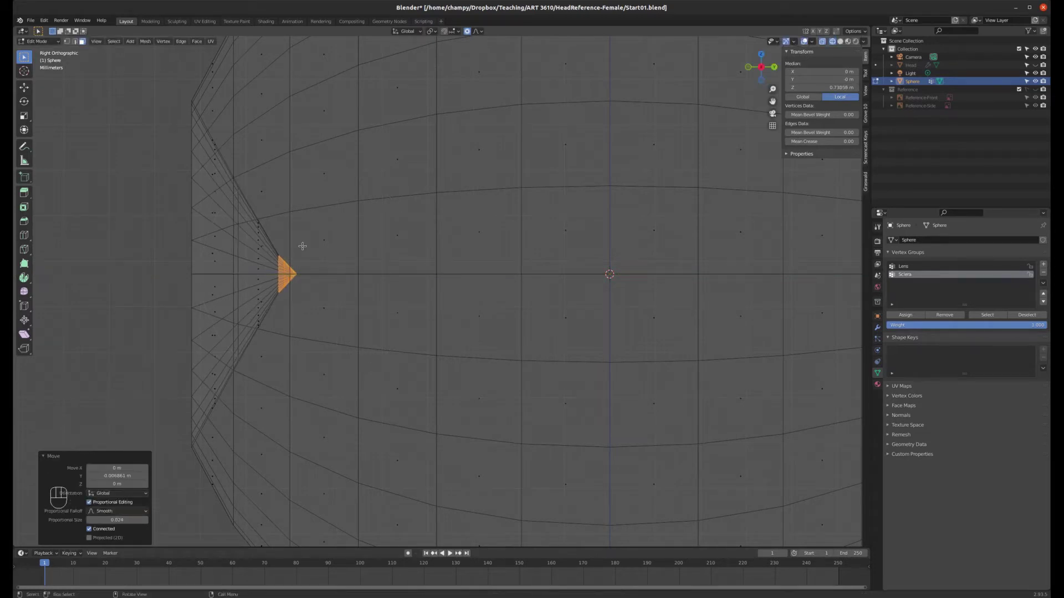
pyautogui.press('i')
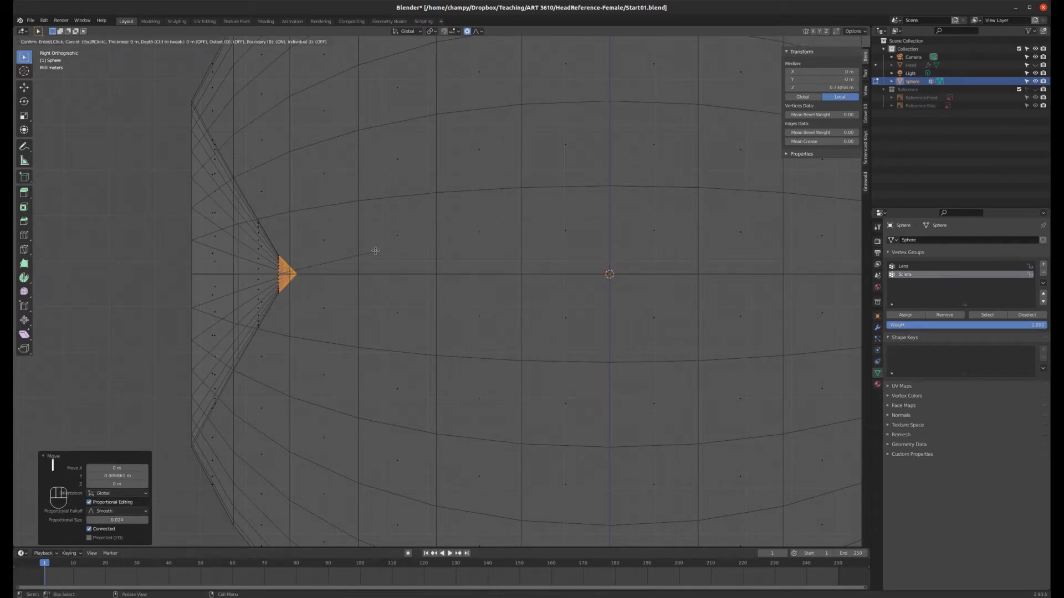